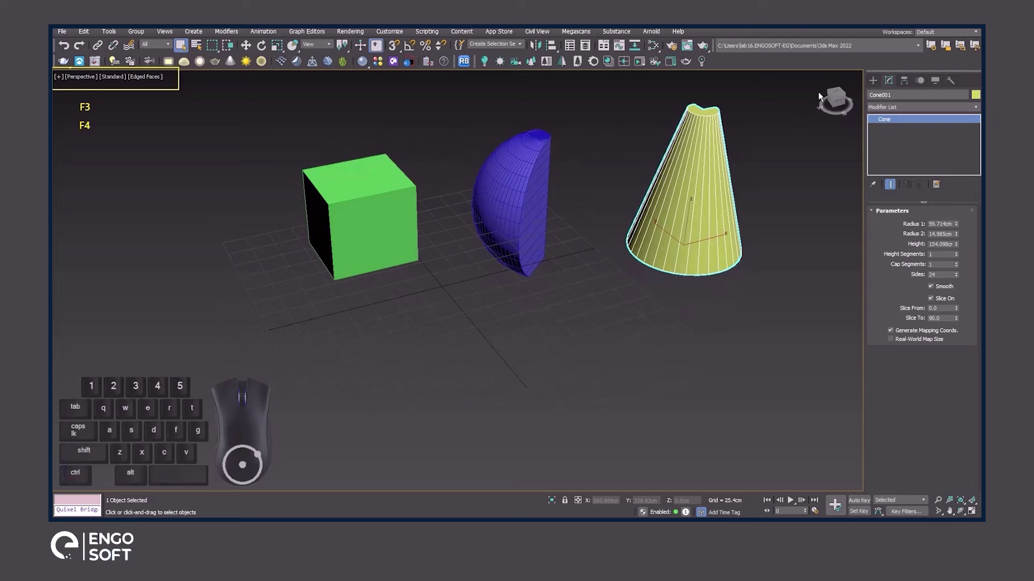
Create a GeoSphere in front of the box, half sphere and cone
click(871, 78)
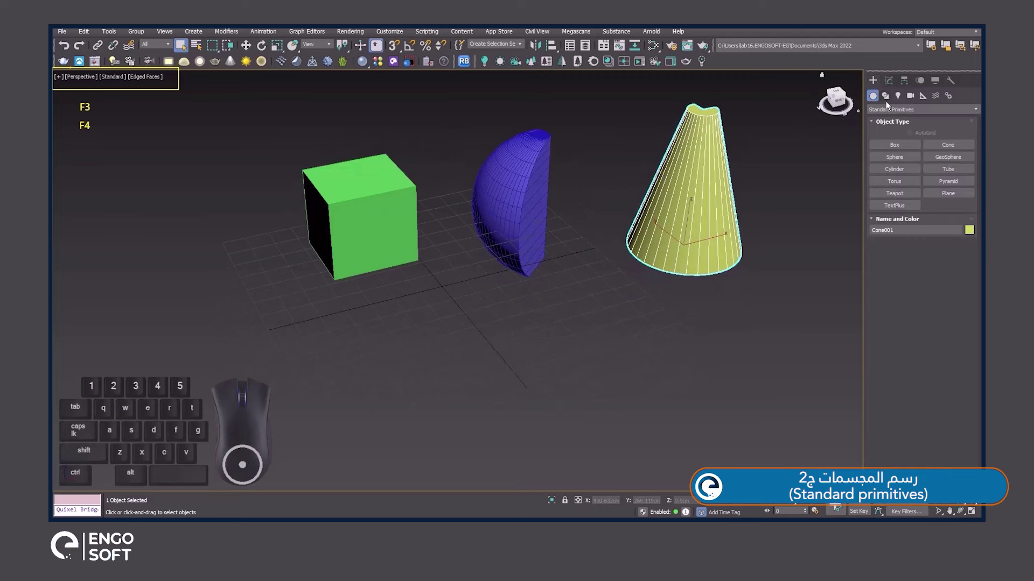
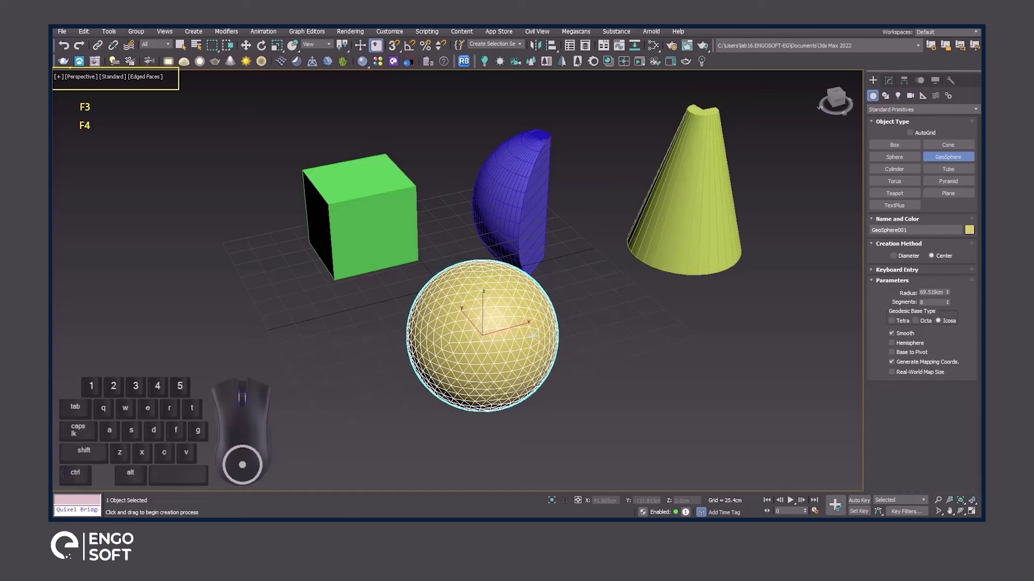
right_click(535, 339)
Give the geosphere an octahedral base type and lower its segments to 3
click(897, 83)
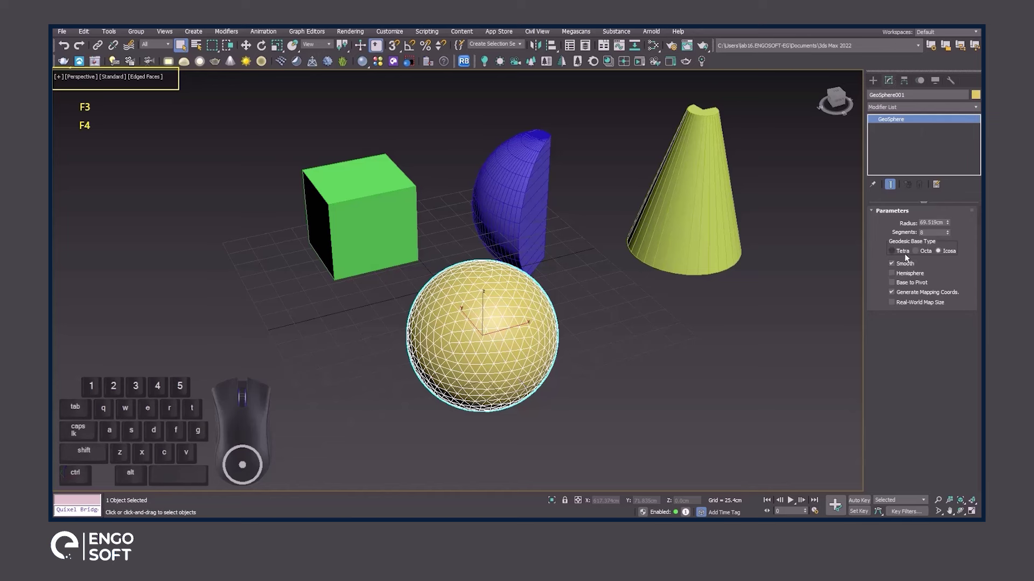
click(908, 258)
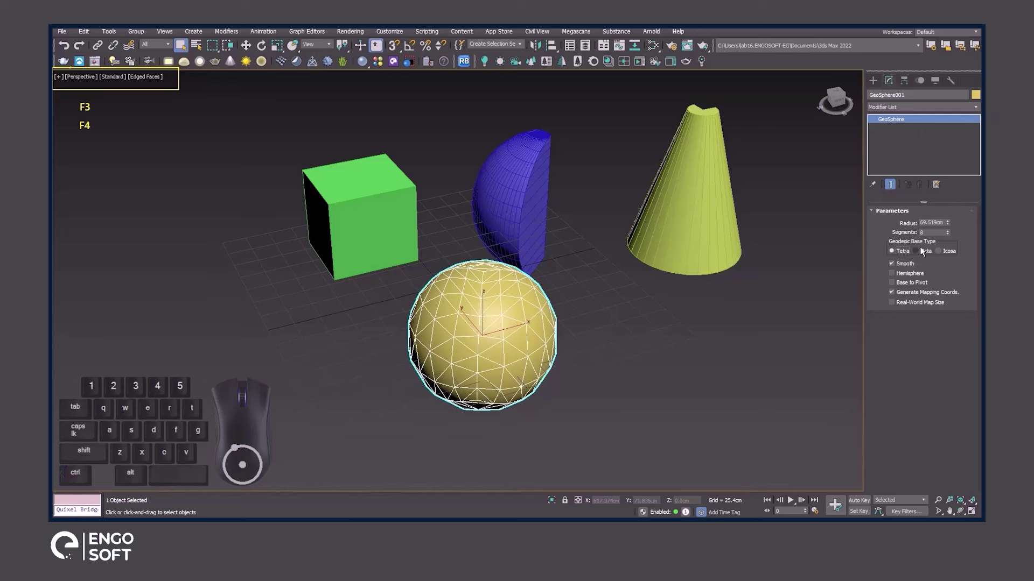
click(925, 253)
drag(619, 353, 614, 346)
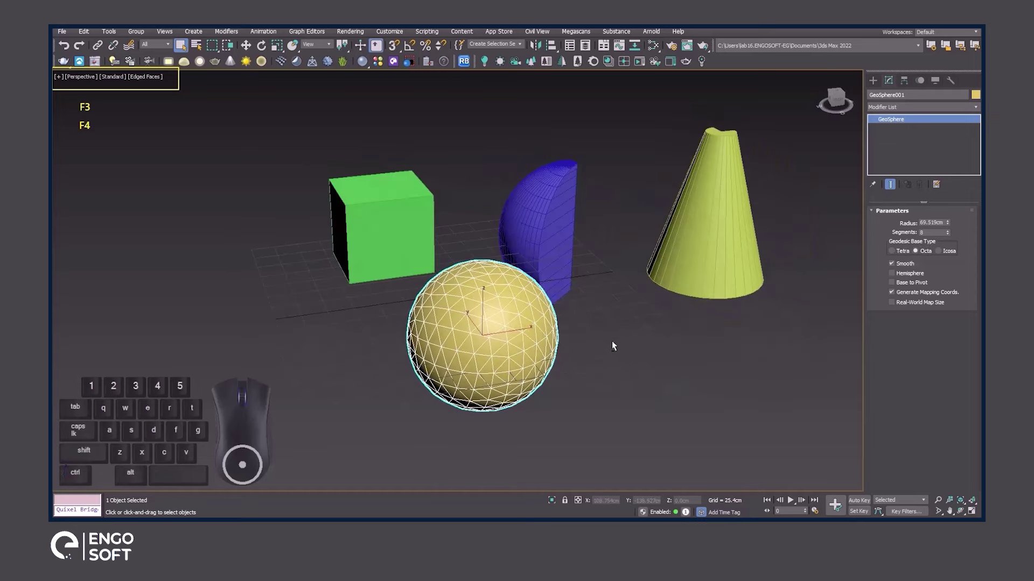
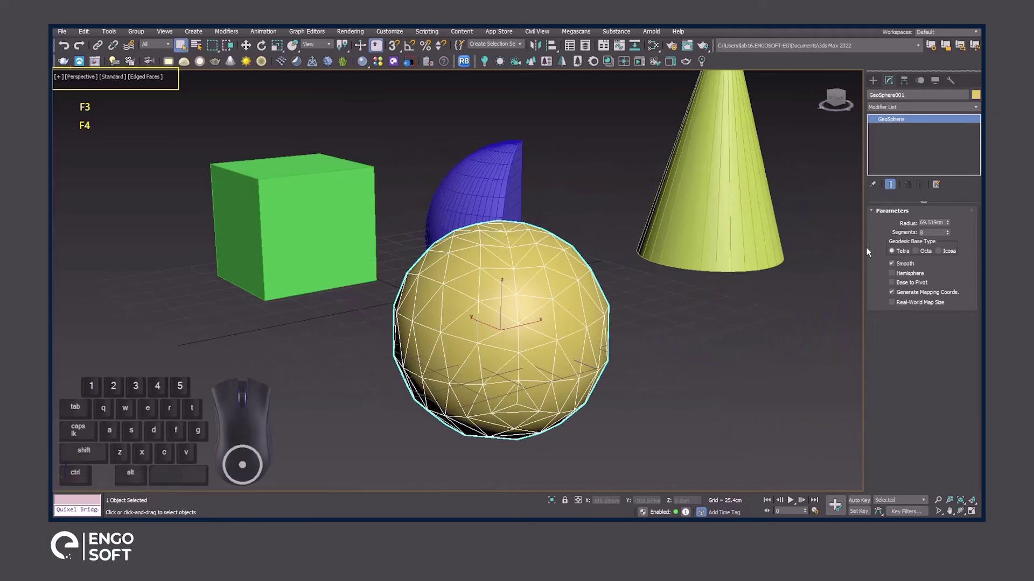
double_click(949, 236)
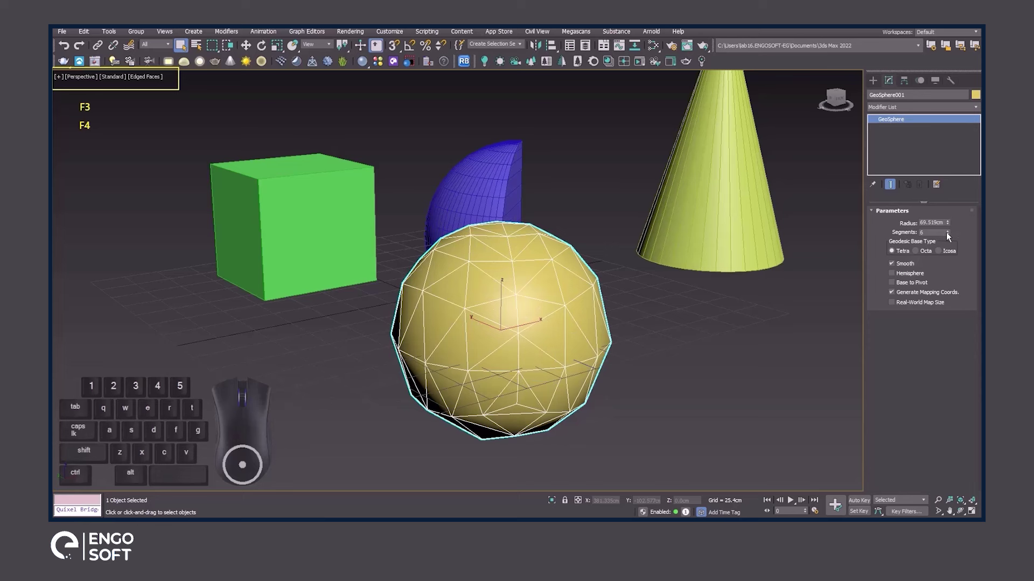
click(948, 236)
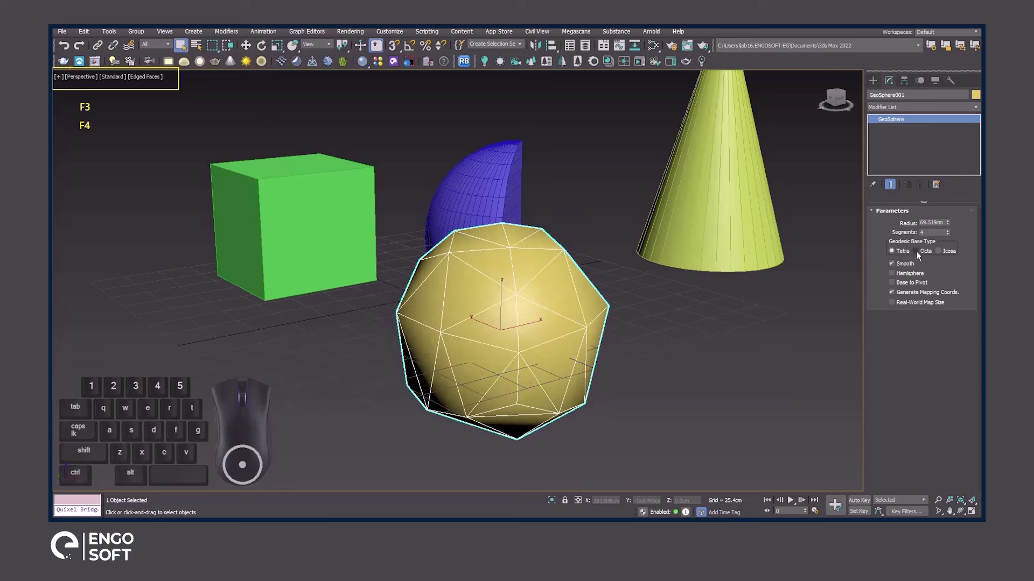
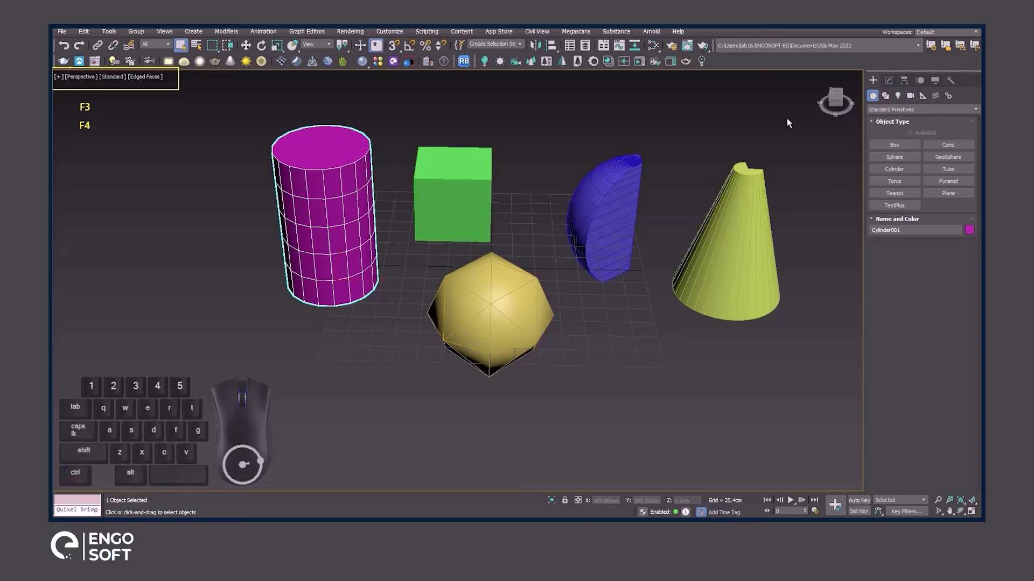
Add a cylinder at the left beside the green box and review its parameters
click(894, 88)
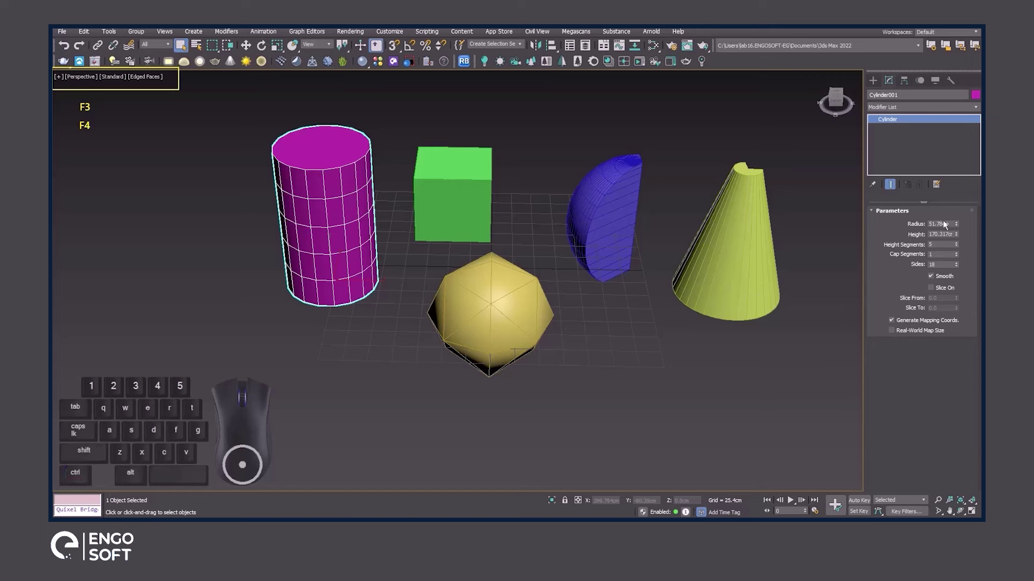
click(876, 89)
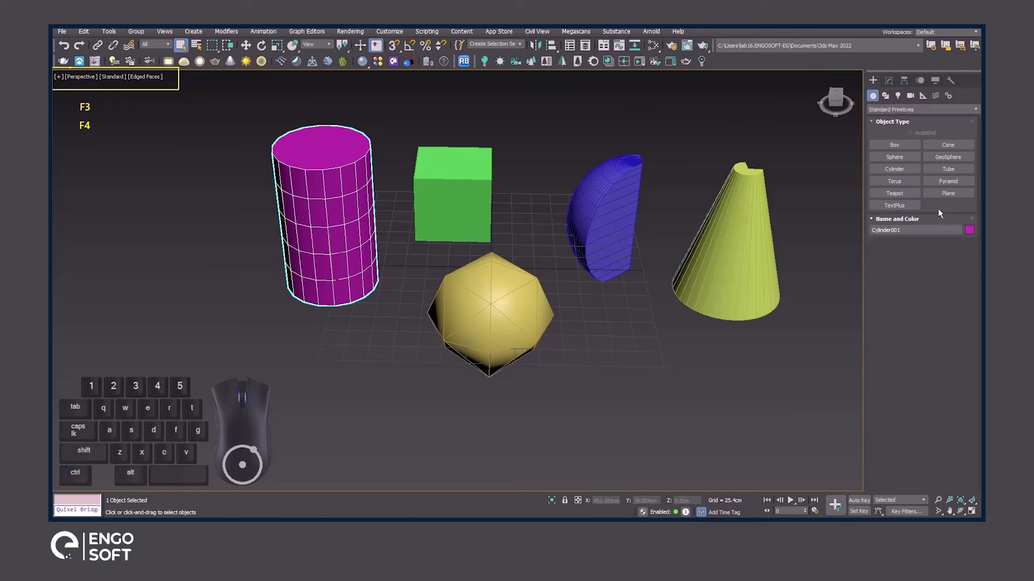
Create a thick tube with a round hole in front of the cone, then choose Pyramid
click(953, 175)
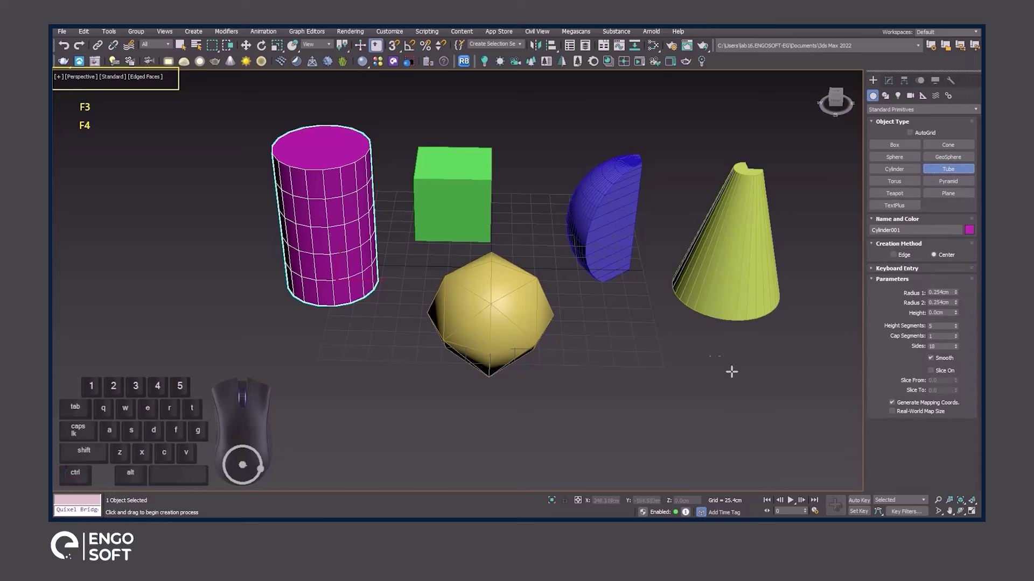
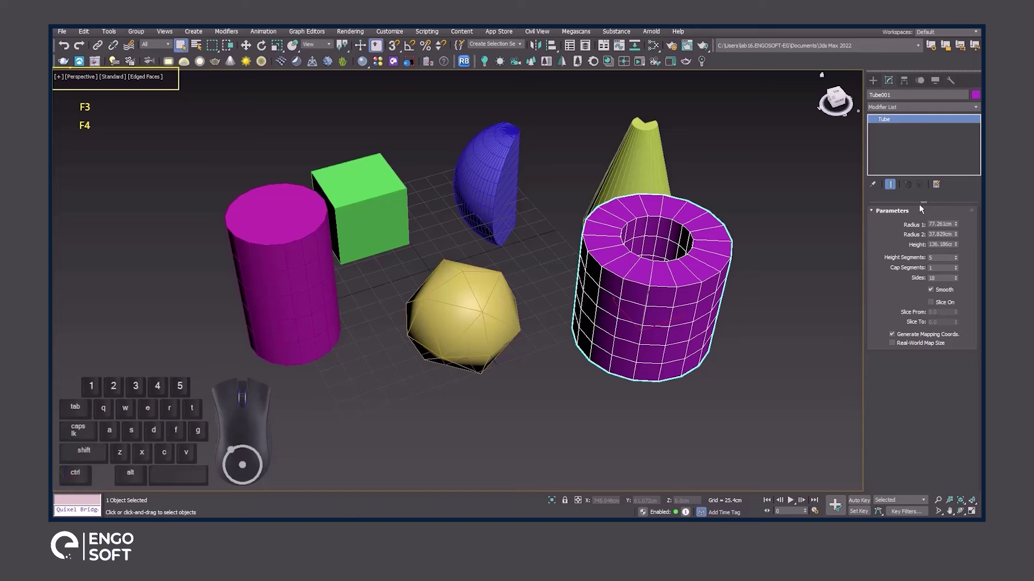
click(878, 80)
click(953, 183)
middle_click(780, 197)
Draw a pyramid right of the tube and enlarge its width and depth to about 298 and 329 cm
middle_click(731, 208)
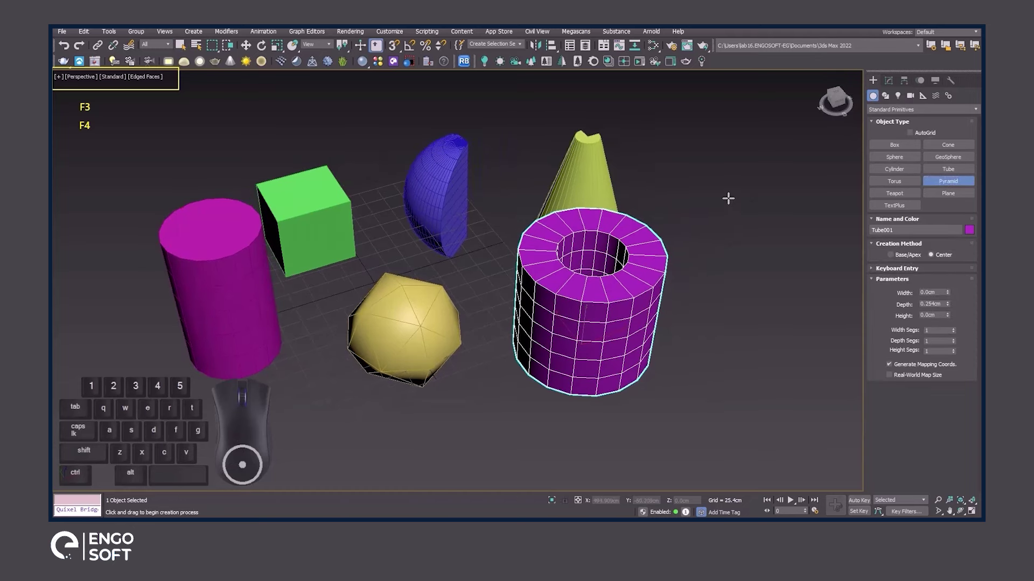
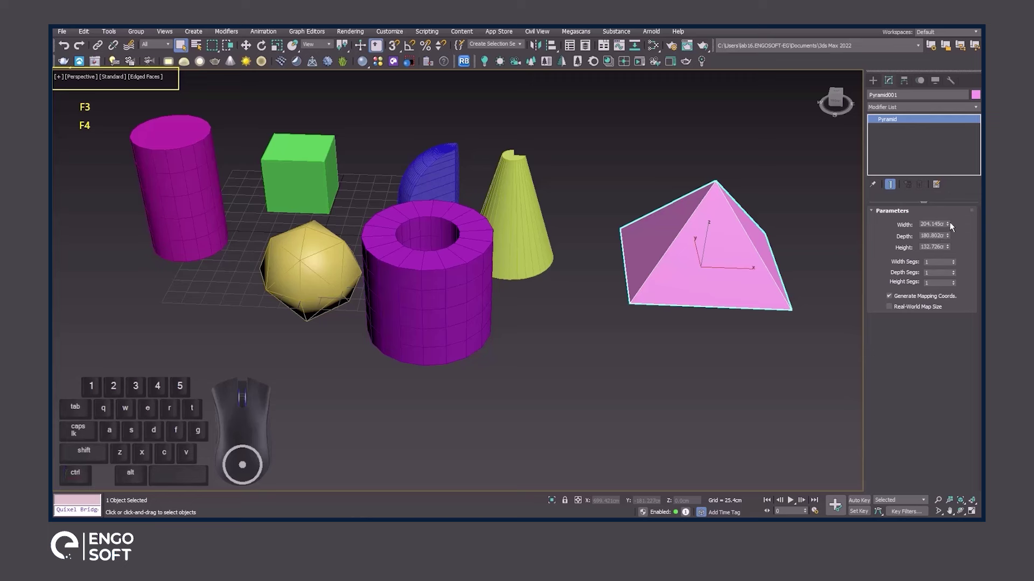
drag(951, 228, 955, 210)
click(953, 240)
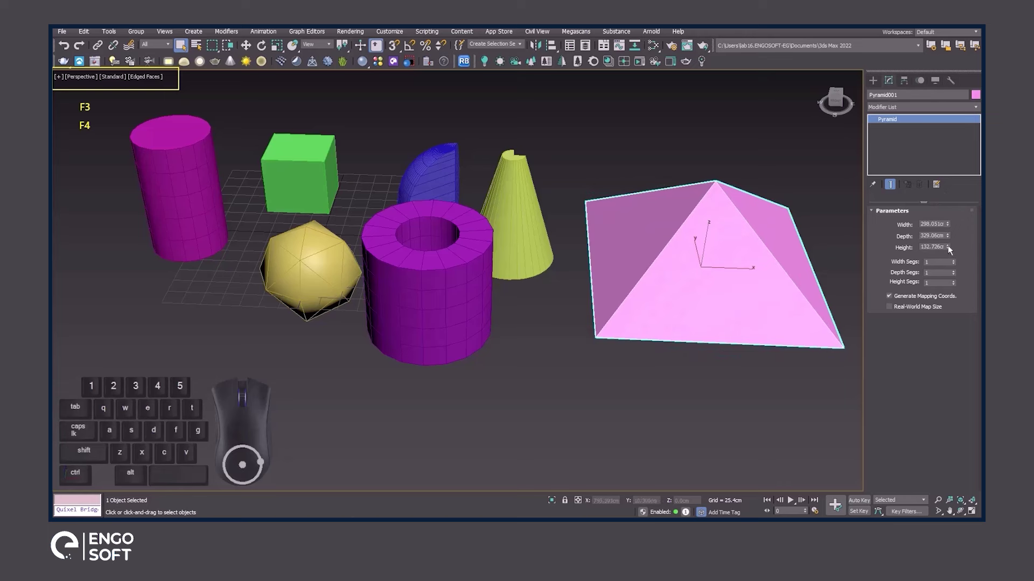
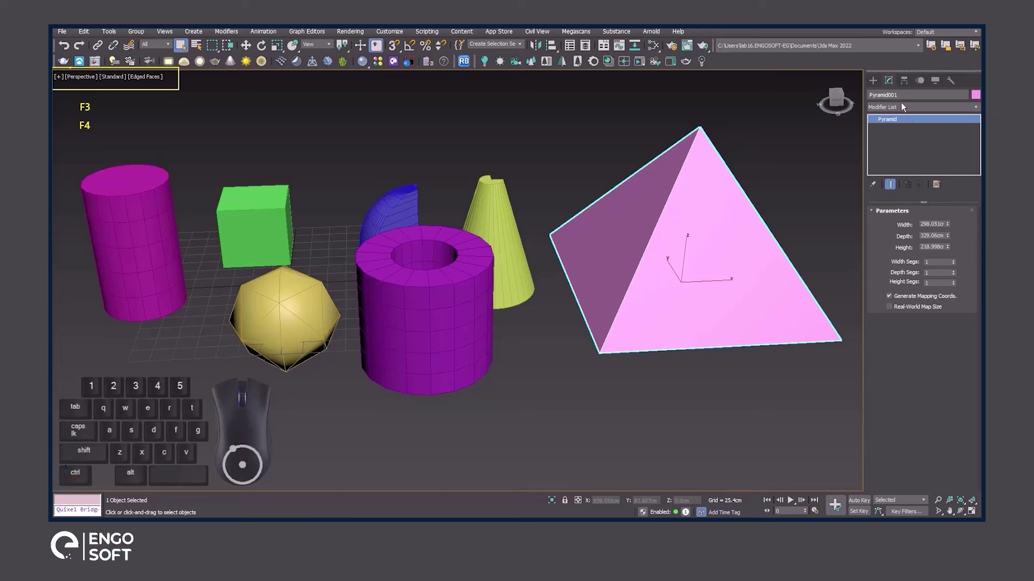
Start creating a torus ring behind the cone next to the pyramid
click(877, 85)
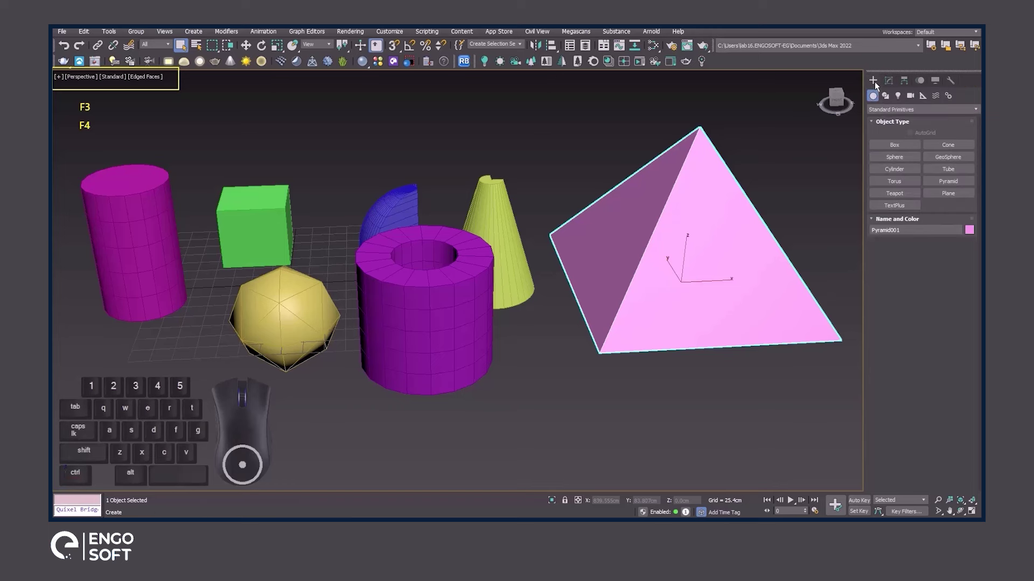
click(905, 187)
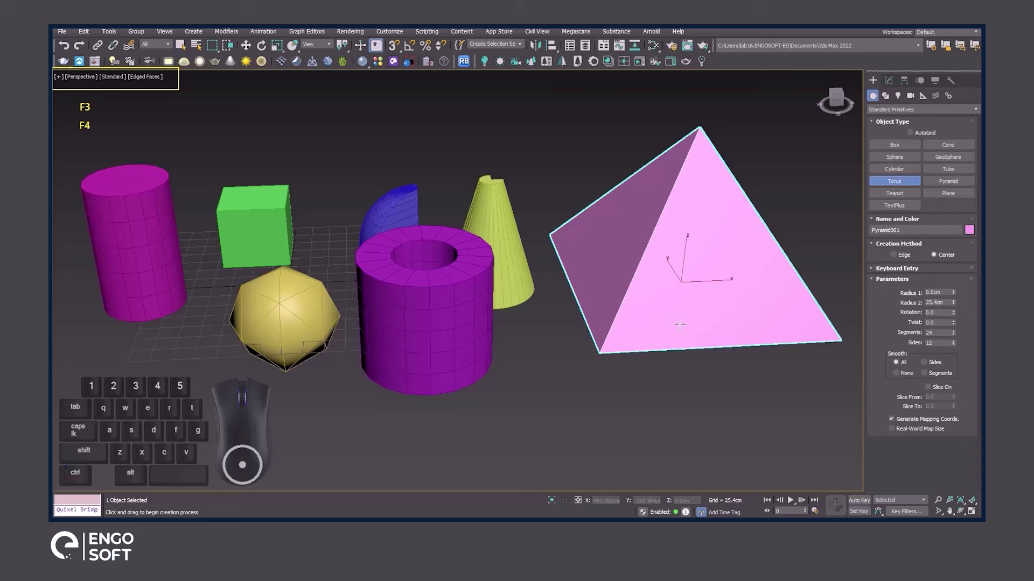
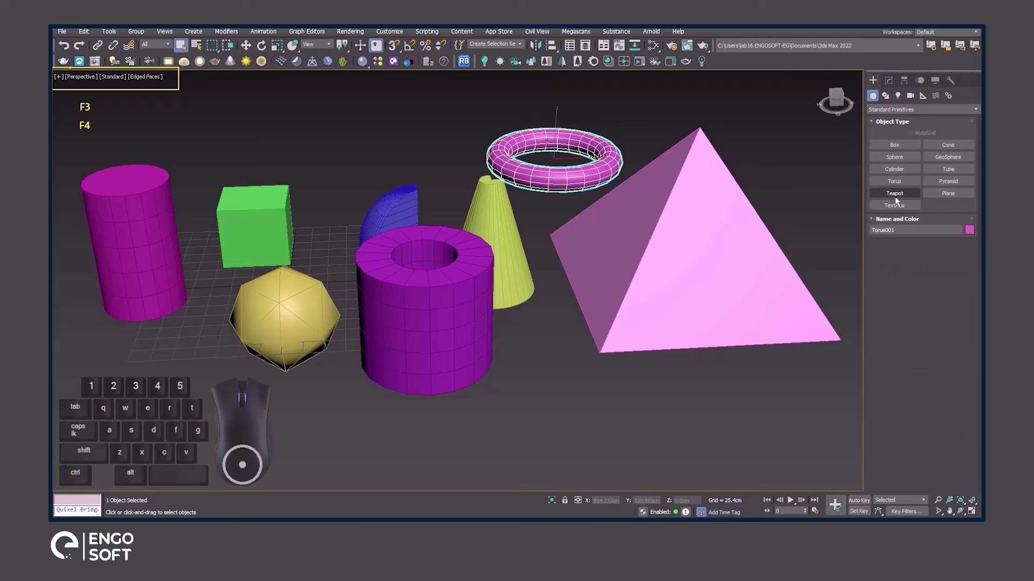
Create a teapot of radius about 43 cm in front of the pyramid and toggle its parts
click(899, 201)
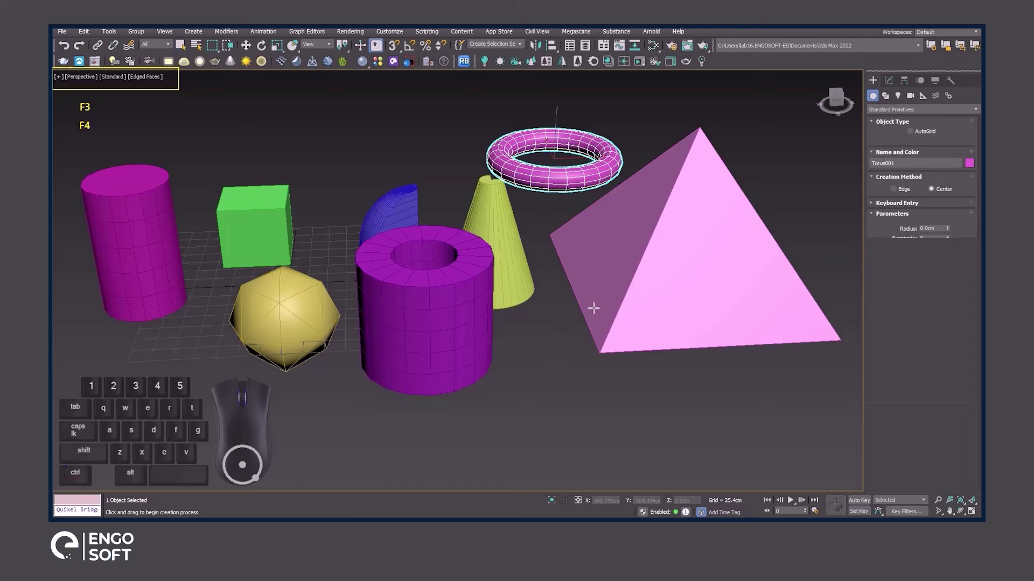
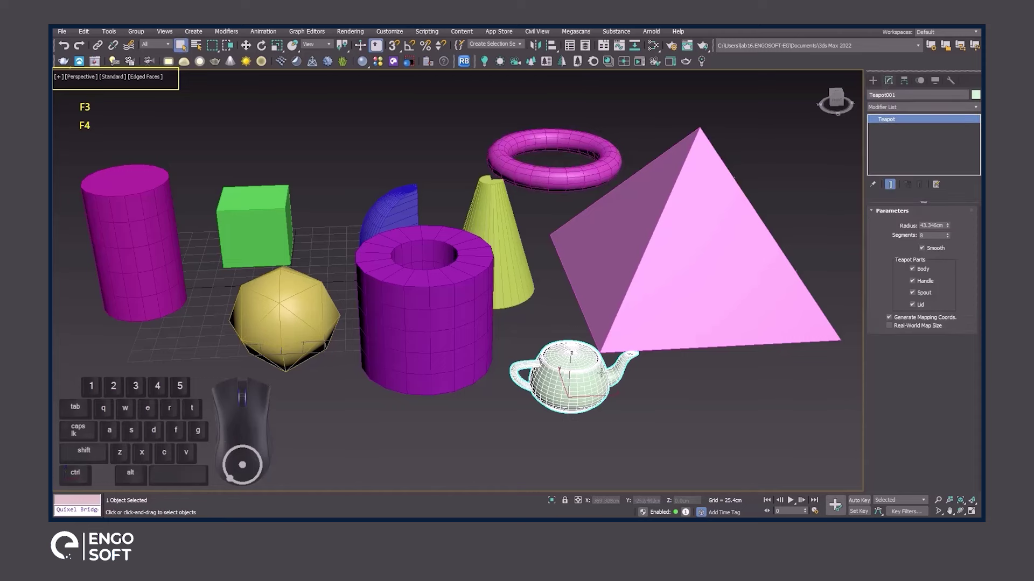
drag(949, 229, 953, 204)
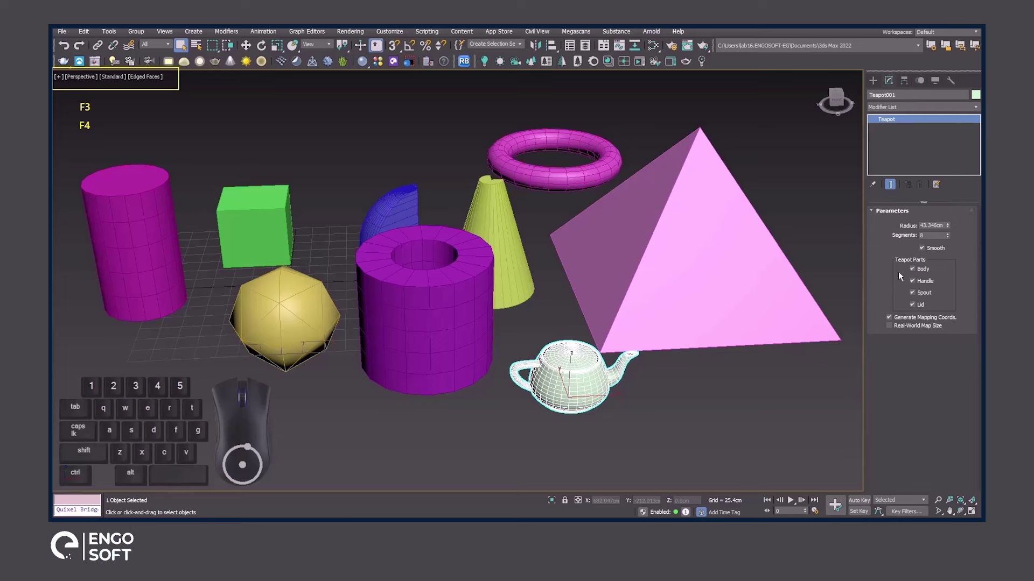
click(921, 288)
click(920, 286)
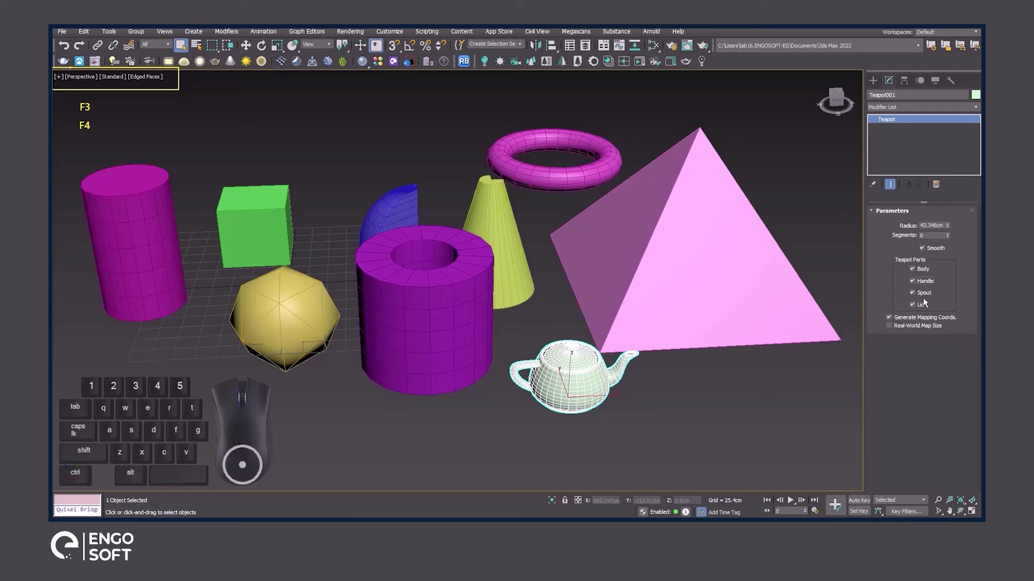
click(926, 298)
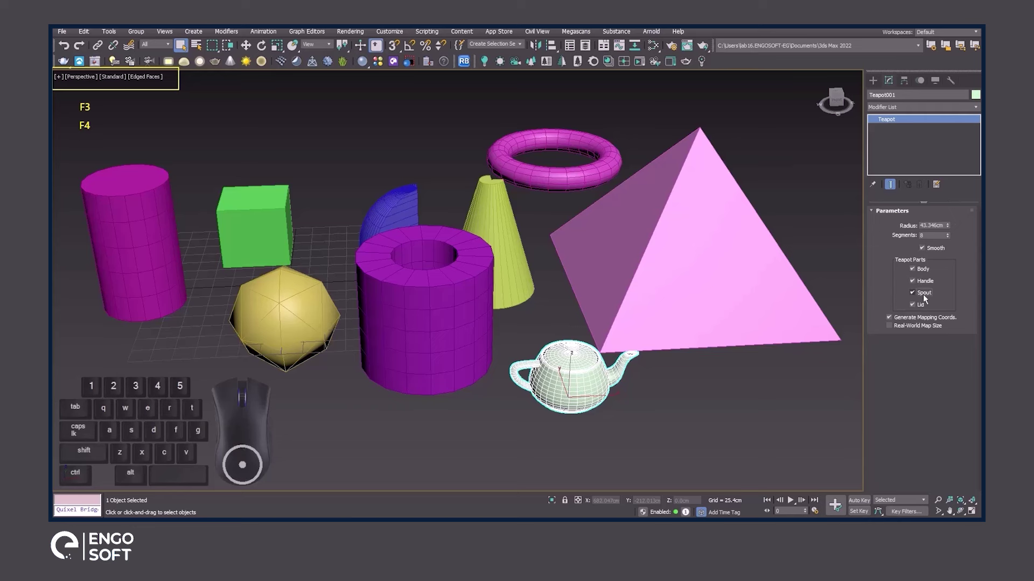
click(920, 306)
click(920, 306)
double_click(926, 273)
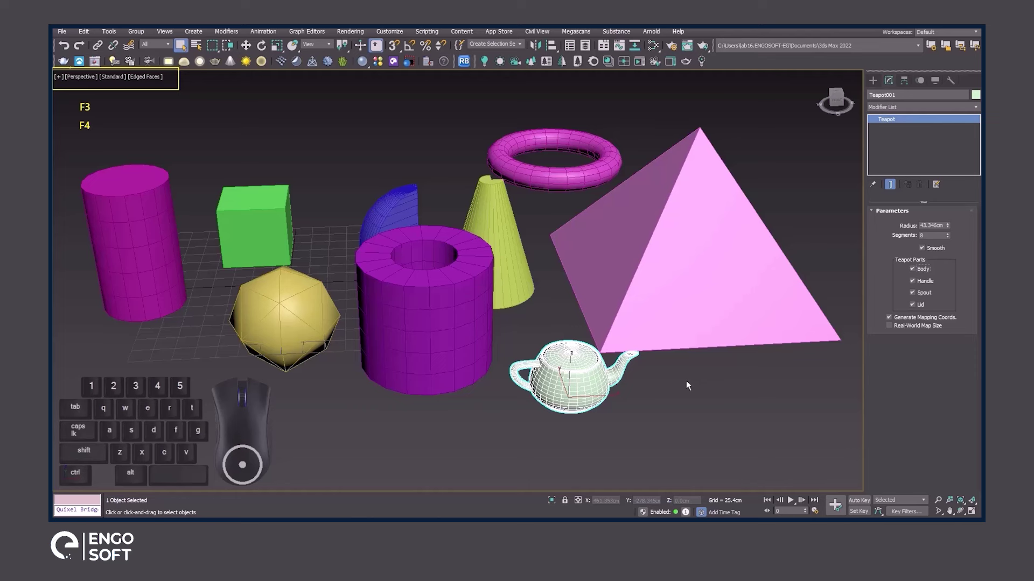
click(690, 385)
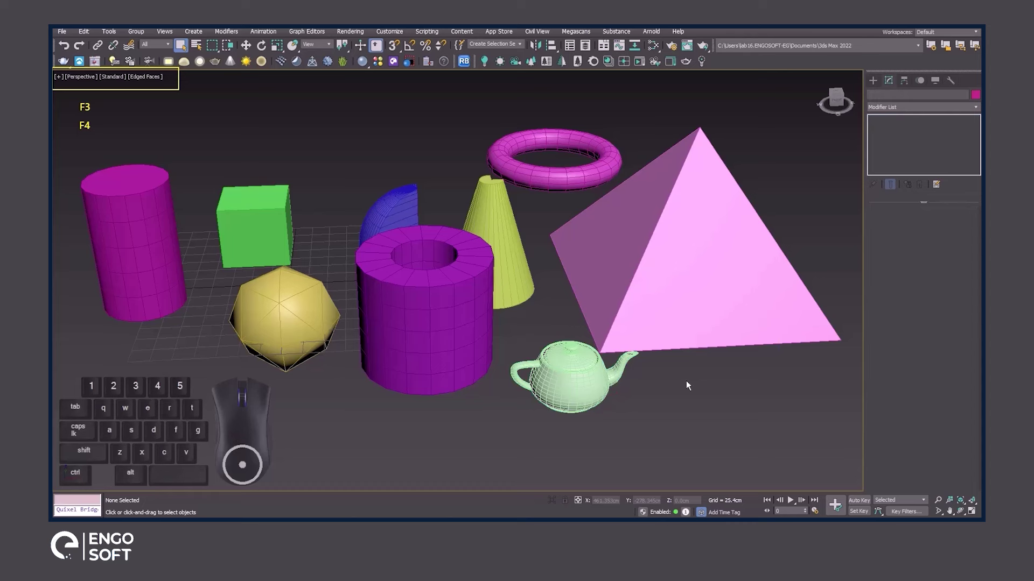
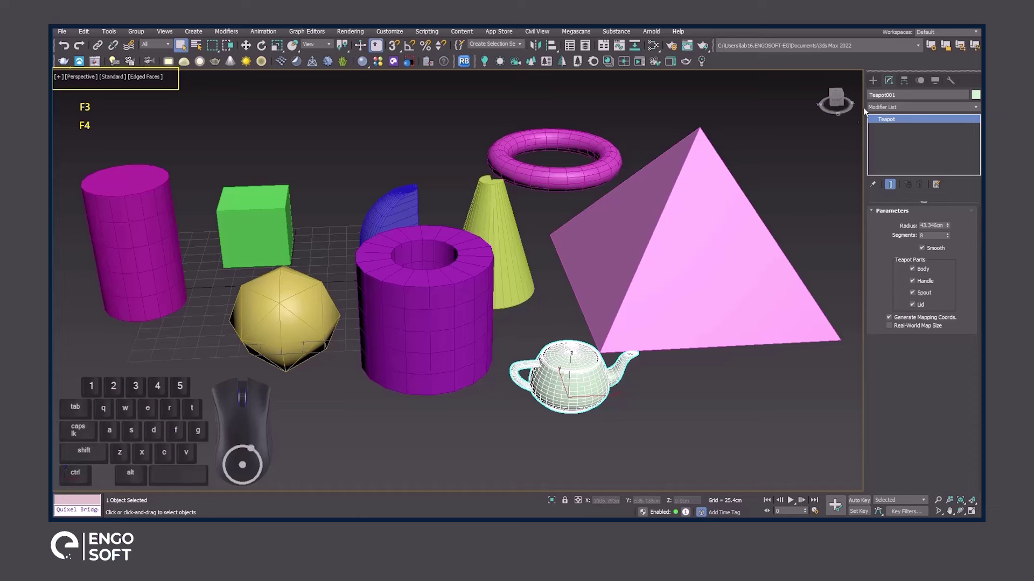
click(880, 79)
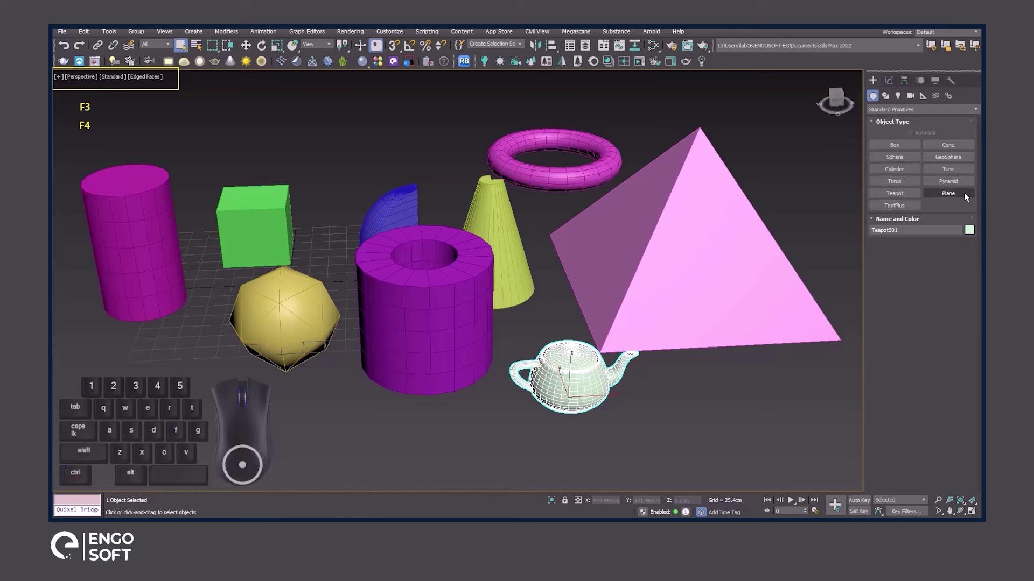
Draw a large plane beneath all objects with 1 length and 1 width segment
click(967, 197)
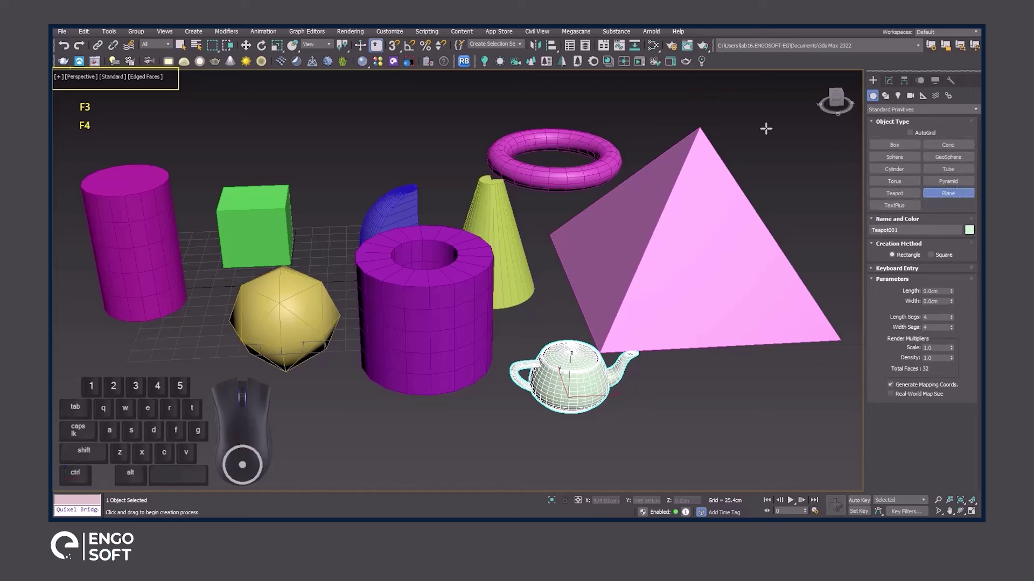
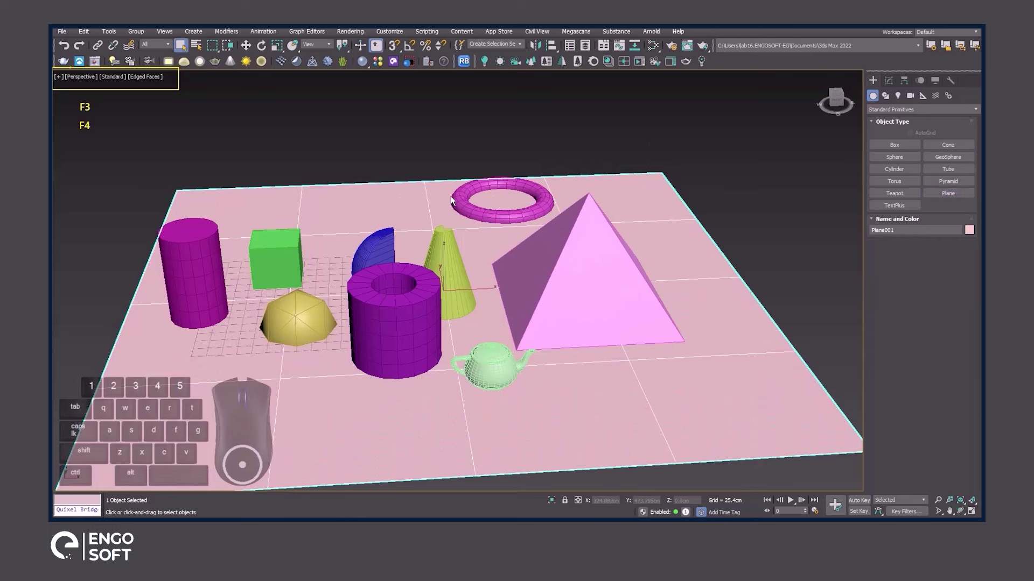
click(889, 89)
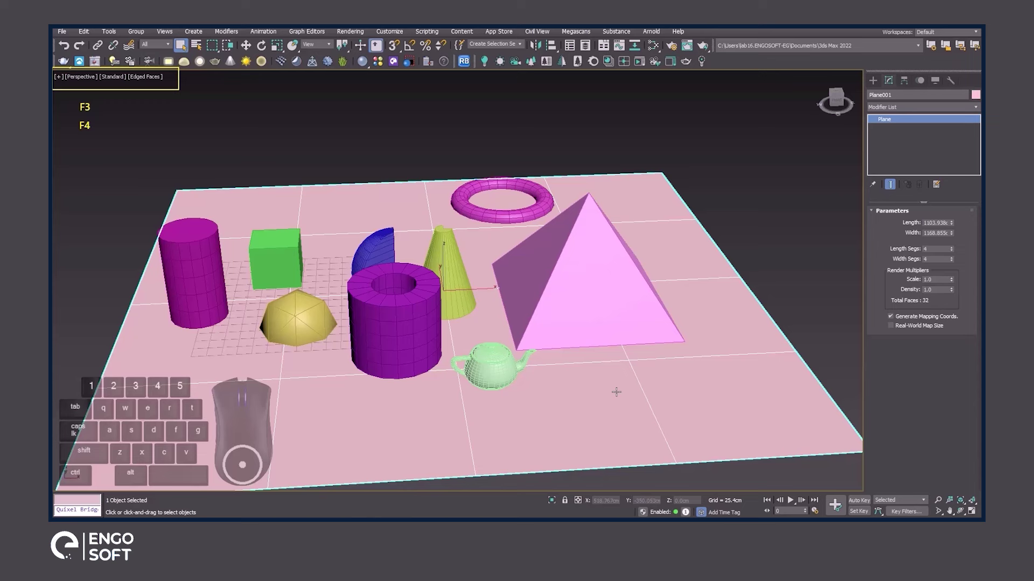
right_click(954, 251)
right_click(953, 261)
click(913, 249)
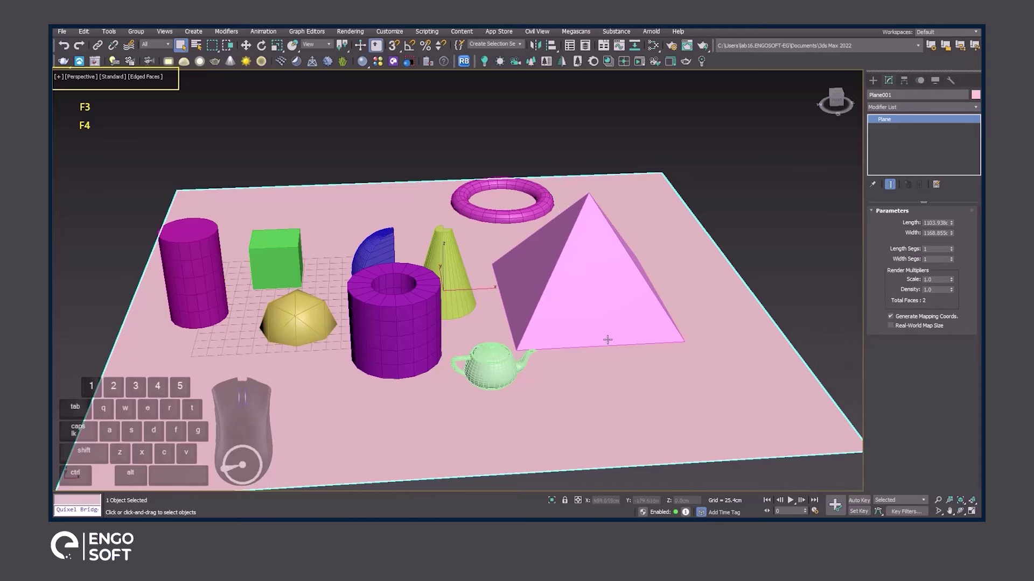
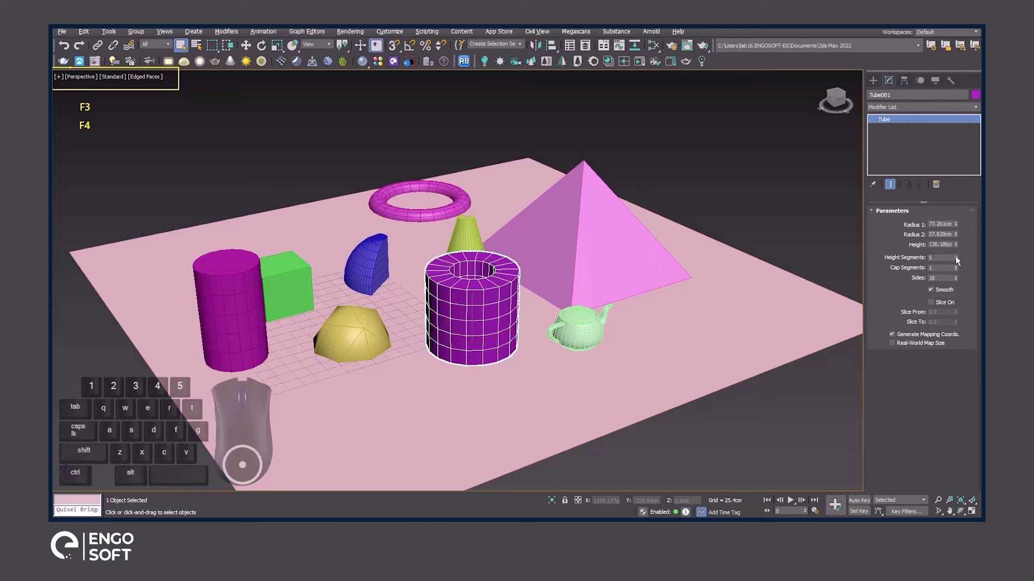
Reduce the tube's height segments to 1
right_click(958, 260)
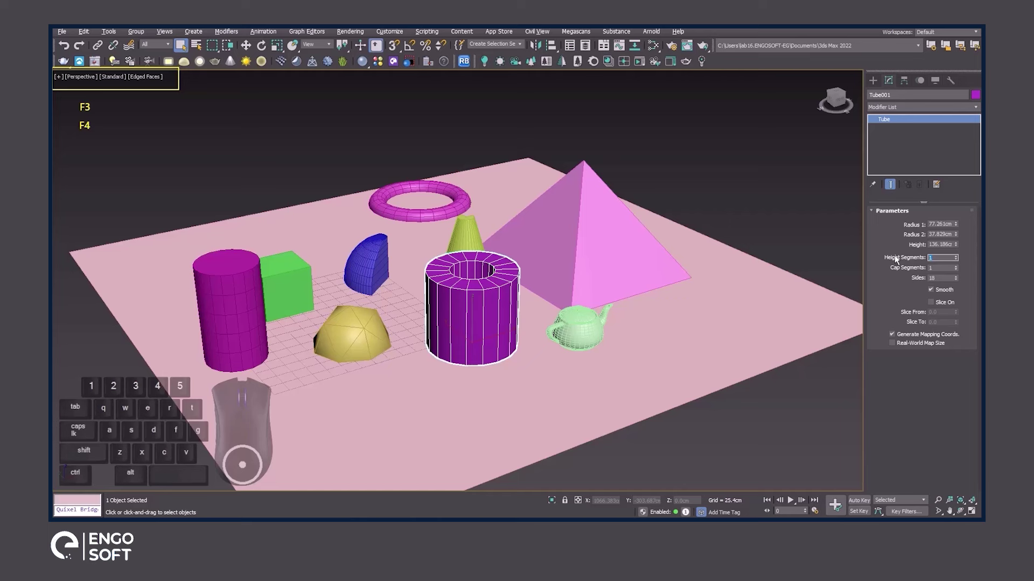
click(871, 86)
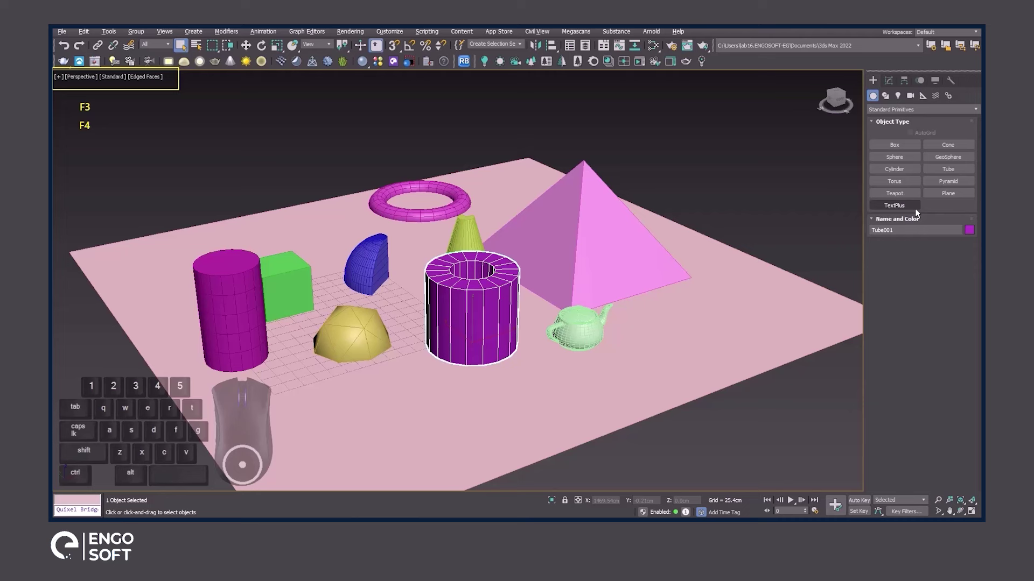
Place a TextPlus object on the plane right of the teapot and collapse its rollouts
click(917, 213)
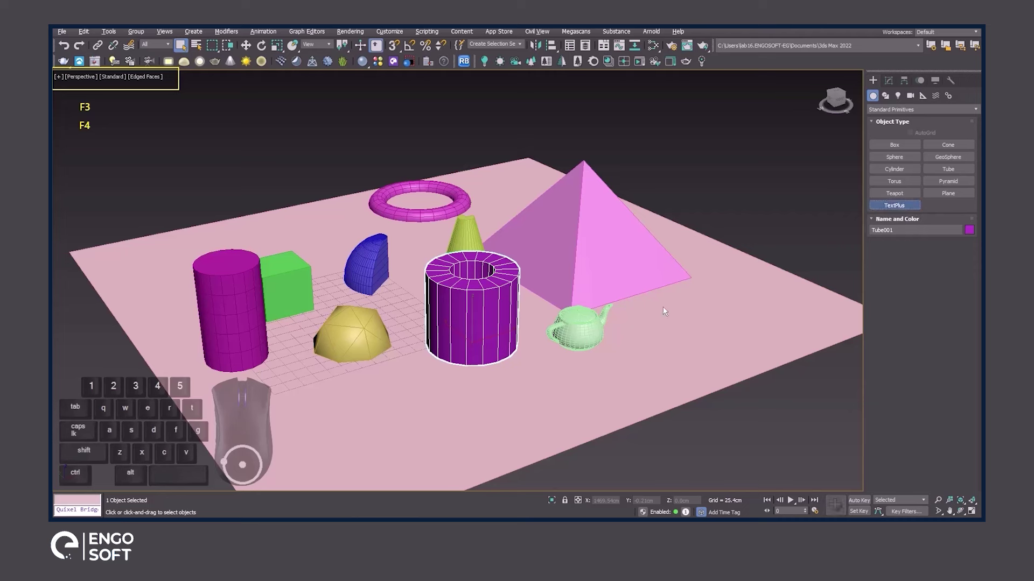
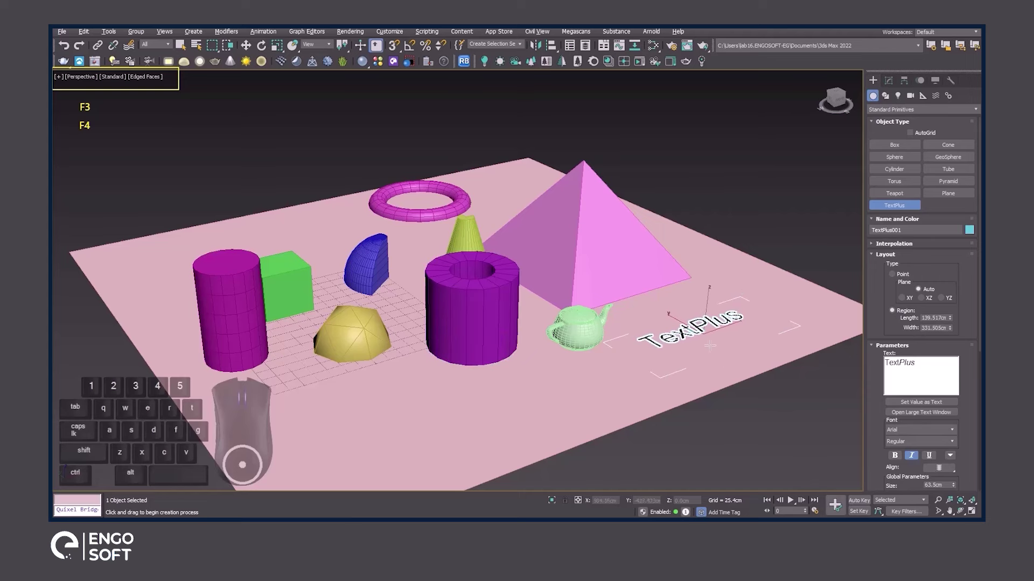
click(894, 85)
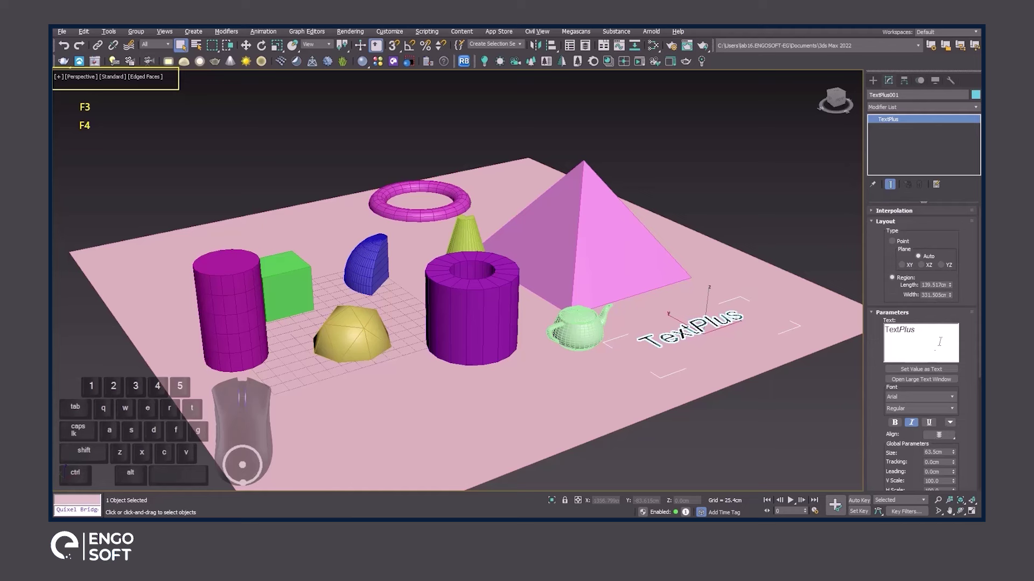
click(886, 225)
click(894, 239)
click(893, 245)
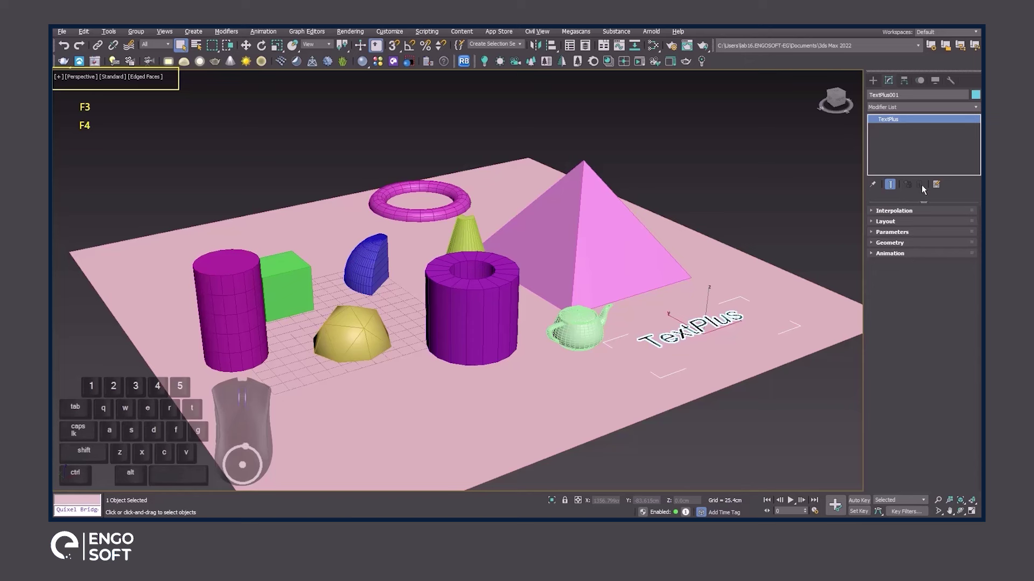
click(878, 215)
right_click(878, 217)
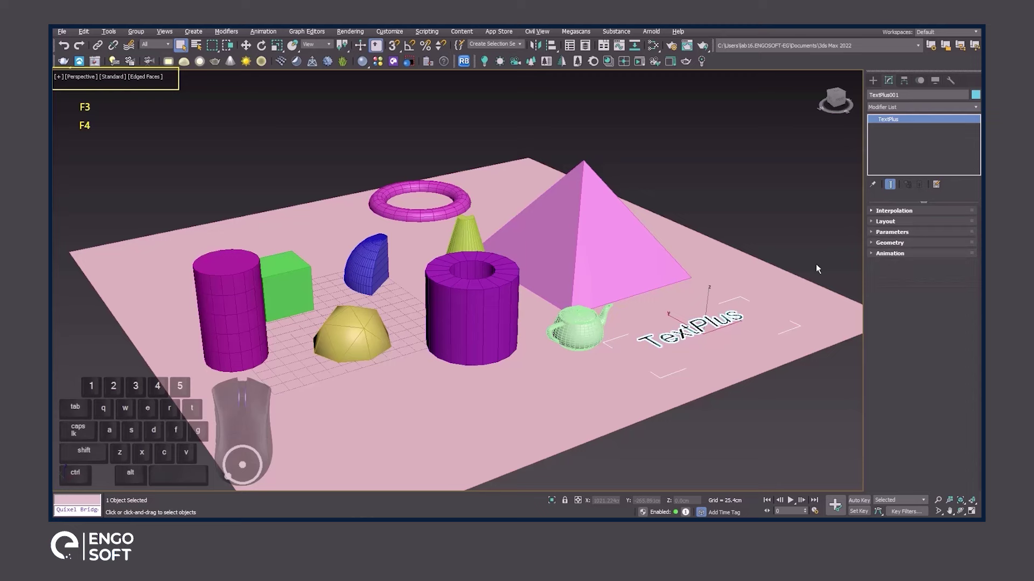
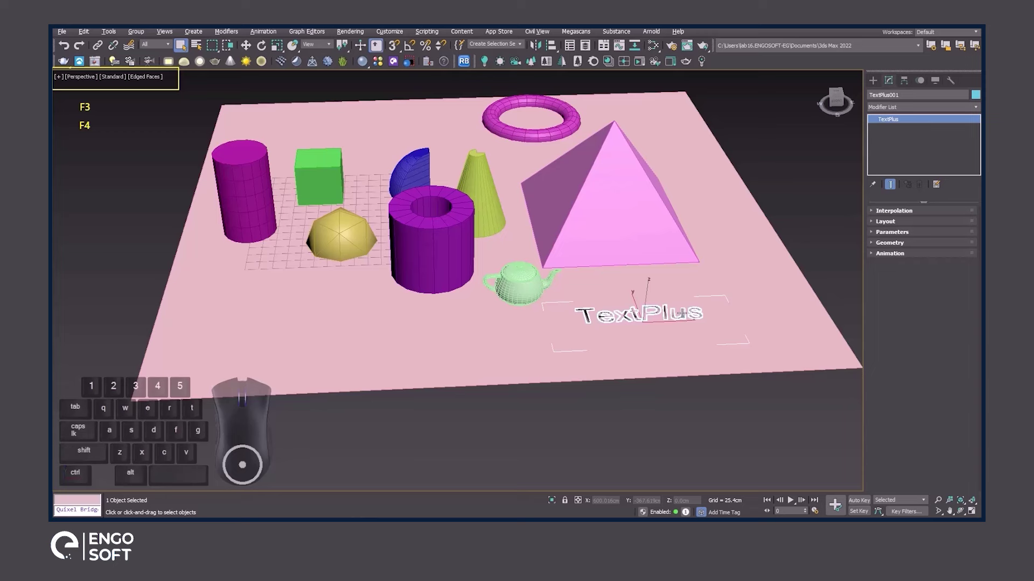
Review the text's Interpolation settings, then enlarge its Layout region to about 216 by 547 cm
key(z)
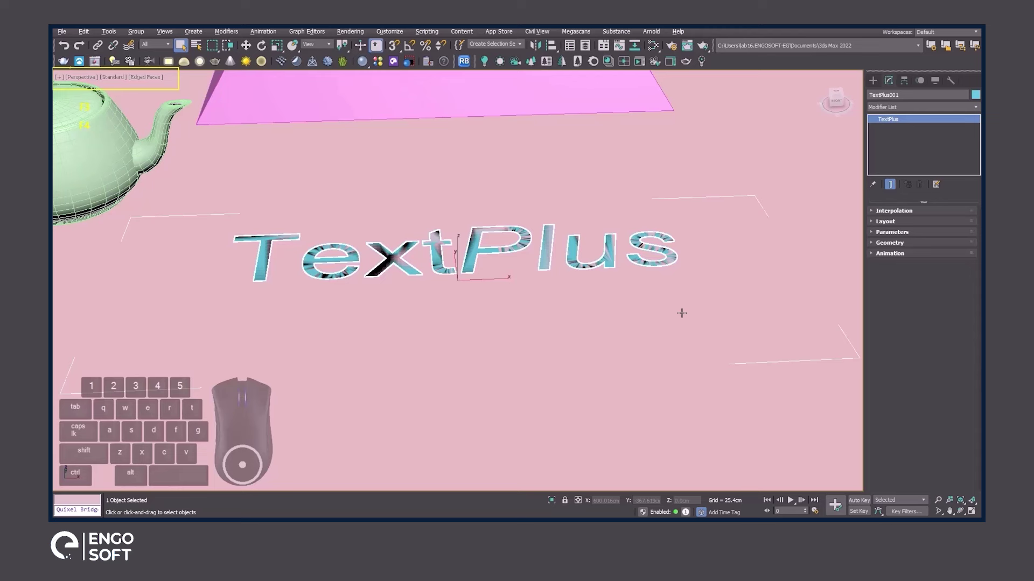
click(895, 213)
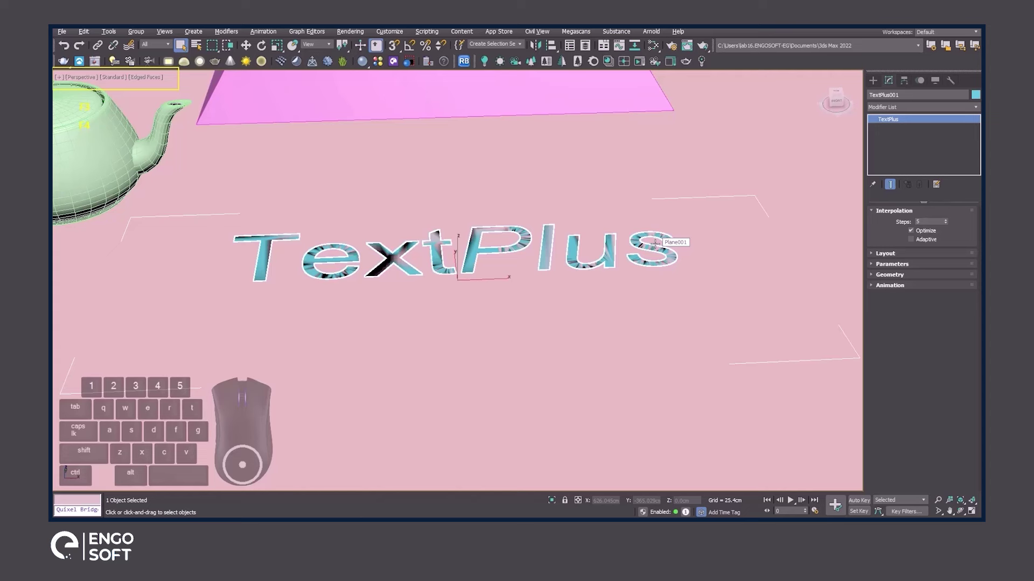
click(900, 215)
click(892, 226)
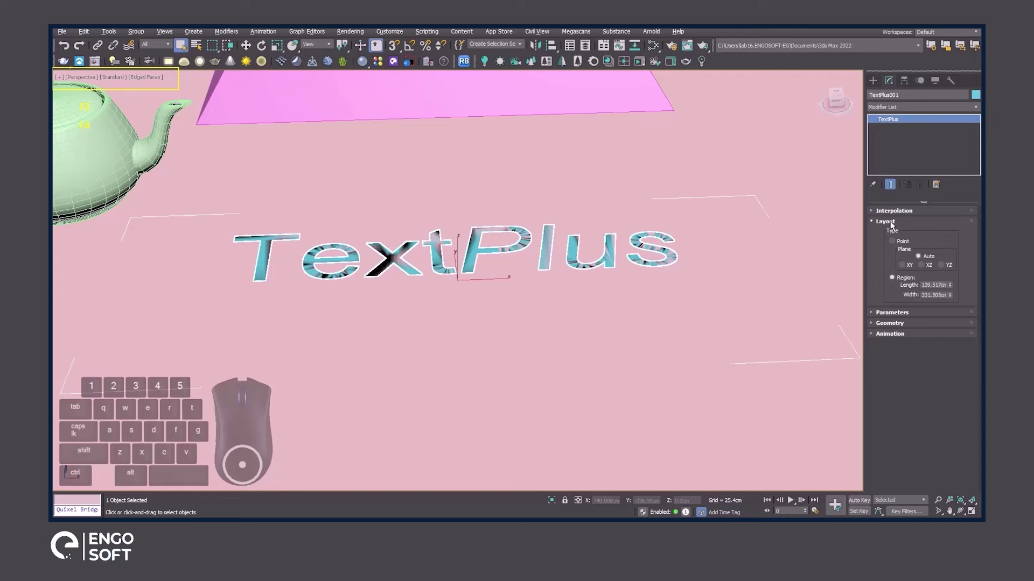
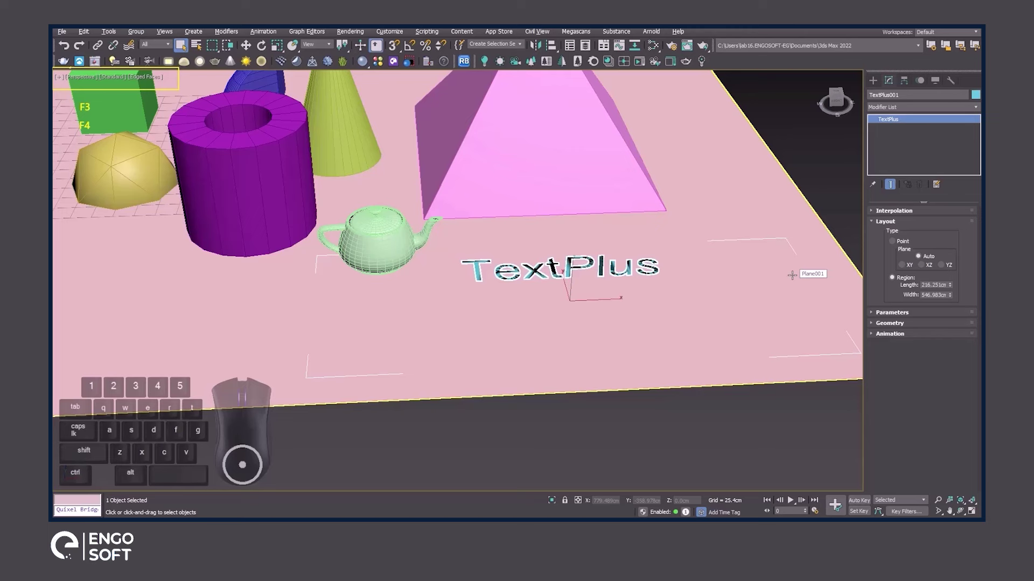
click(892, 227)
Replace the TextPlus wording with '3Ds Max' in the Parameters rollout at about 63.5 cm size
click(890, 236)
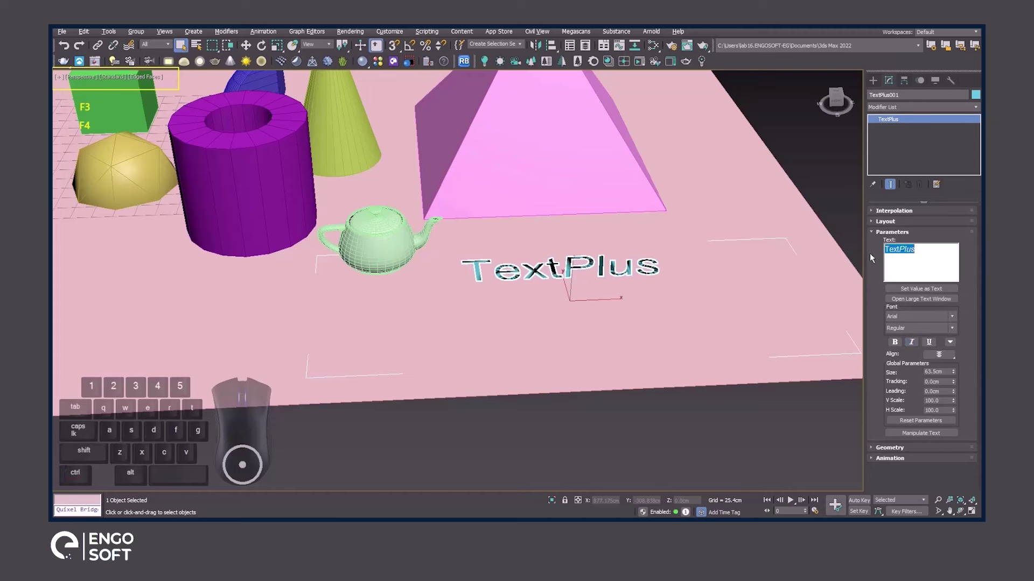
key(3)
key(shift+d)
key(s)
key(space)
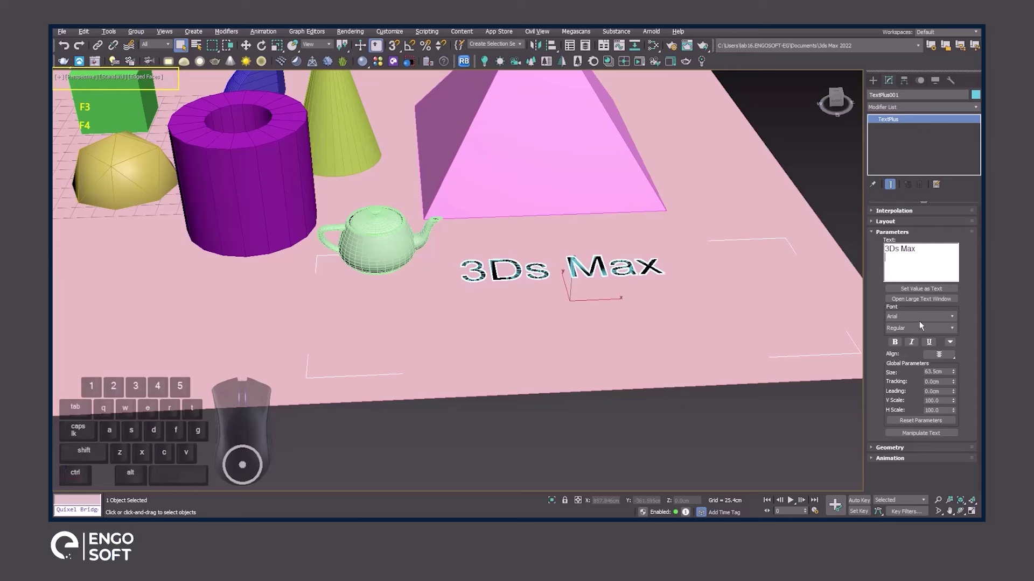
click(878, 233)
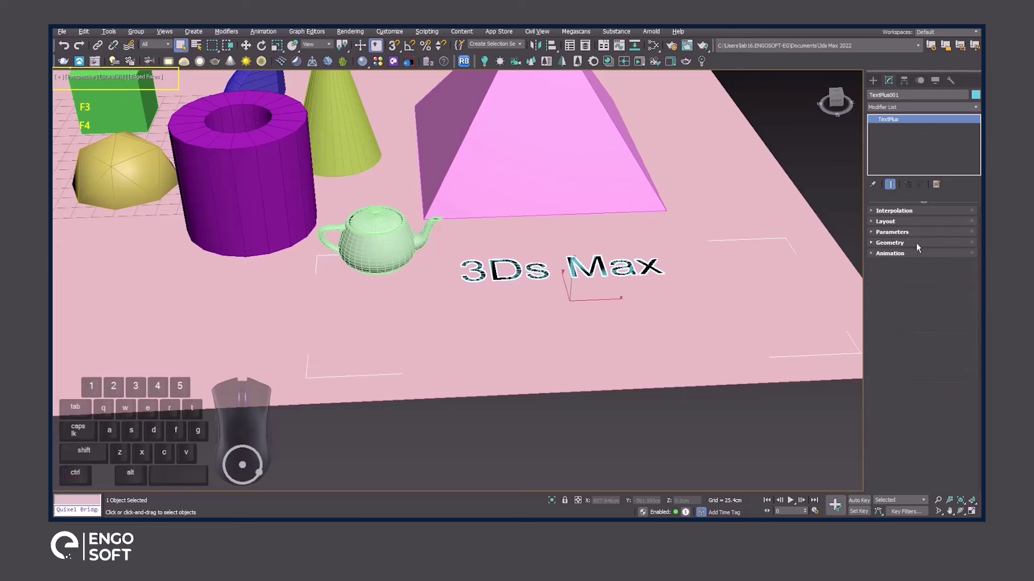
click(902, 250)
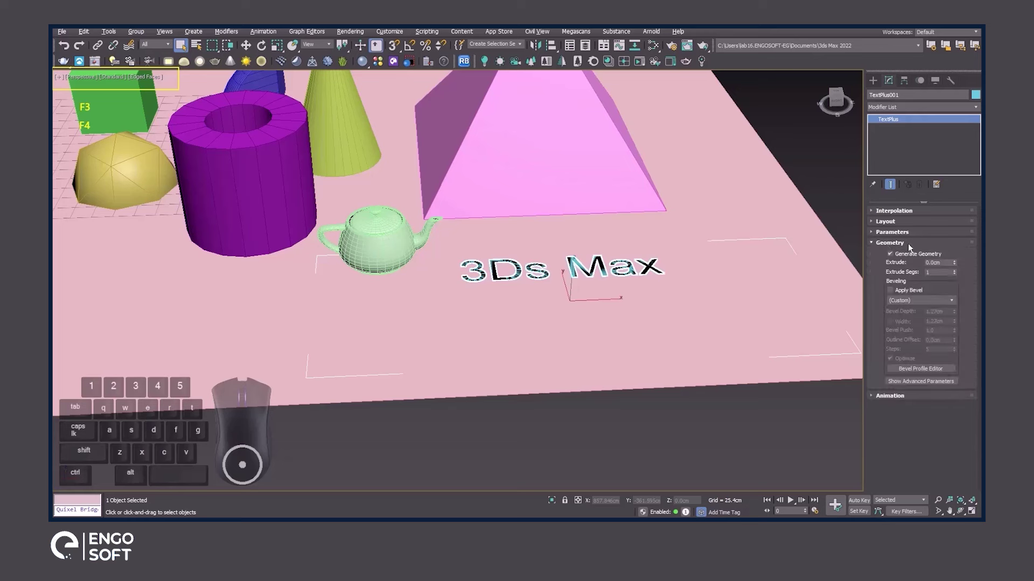